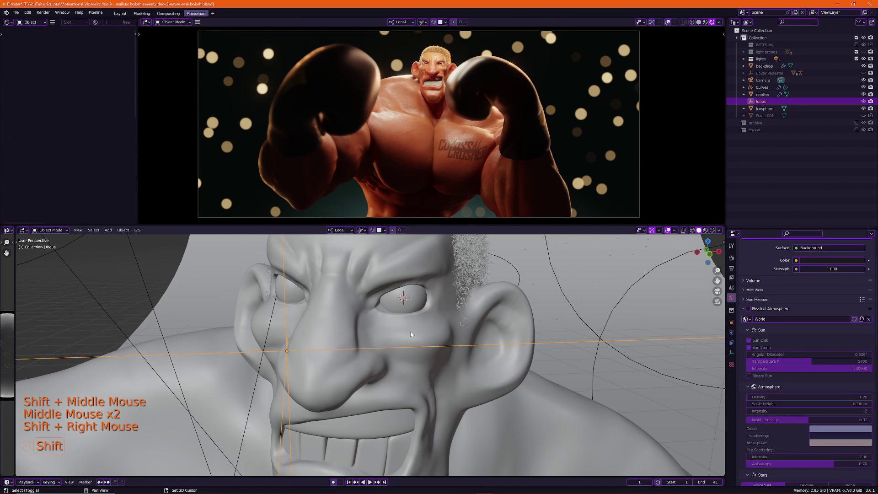
Orbit and zoom out to frame the whole boxer and surrounding camera rig in the viewport.
key(shift+s)
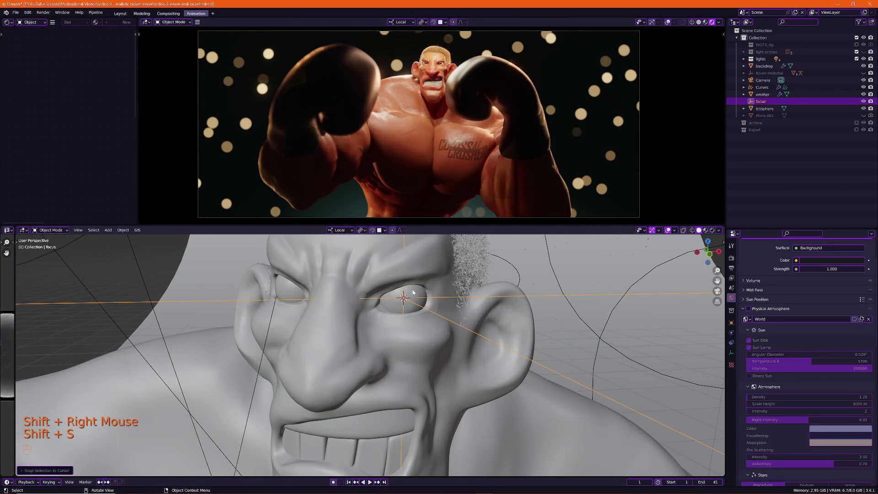
drag(444, 372, 384, 366)
drag(389, 366, 441, 360)
scroll(up, 3)
scroll(down, 3)
drag(419, 378, 468, 377)
scroll(up, 3)
scroll(down, 3)
drag(481, 338, 462, 321)
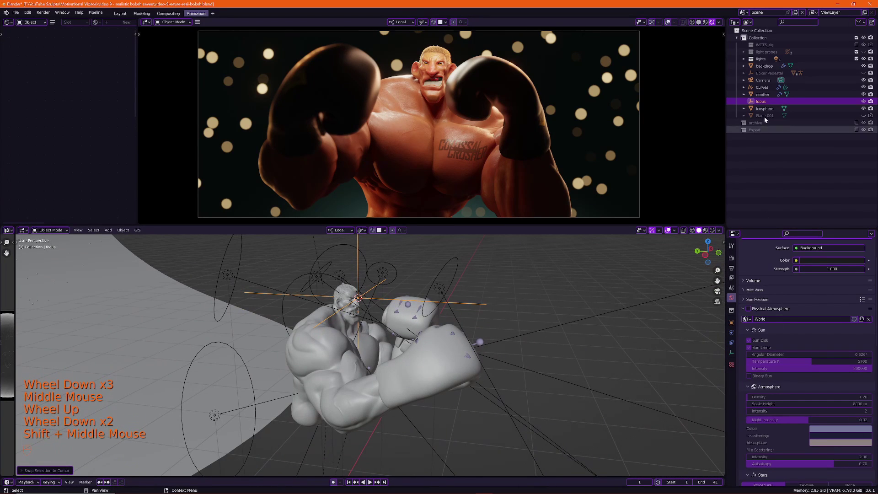
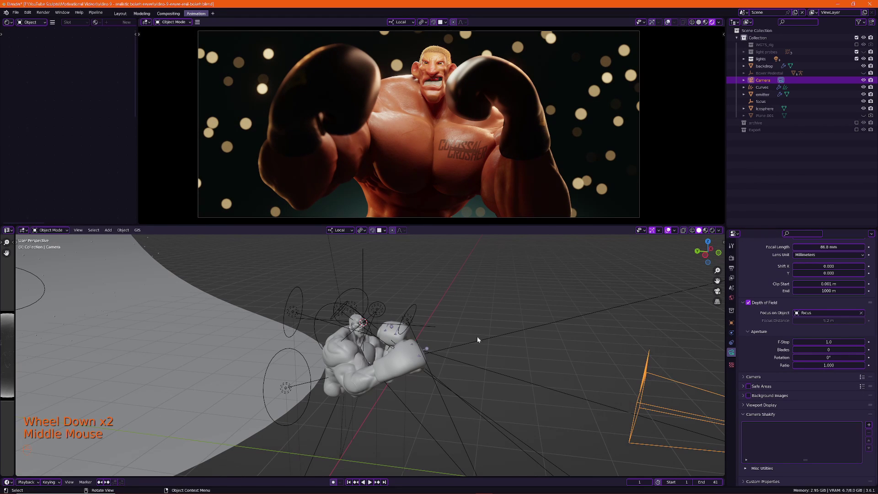
Navigate behind the camera and add a new Plane to the scene with Shift+A.
key(KP_Decimal)
middle_click(567, 333)
scroll(up, 3)
middle_click(422, 348)
drag(372, 363, 459, 363)
scroll(up, 3)
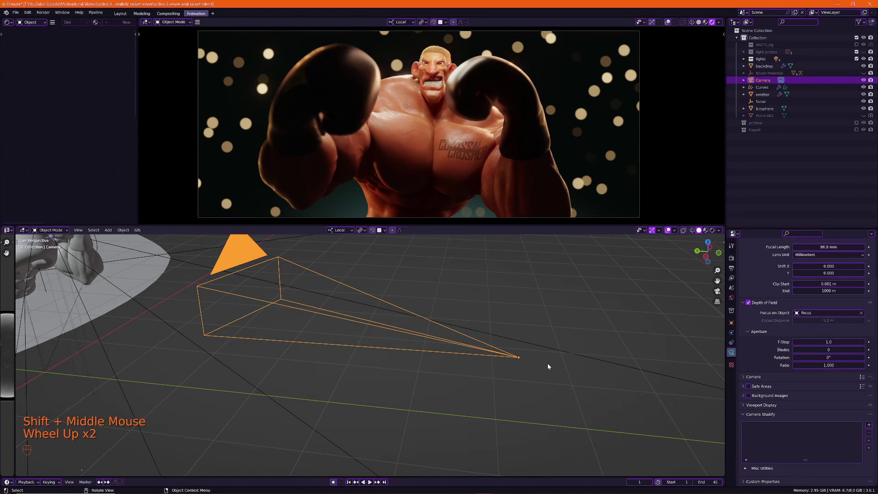
key(shift+a)
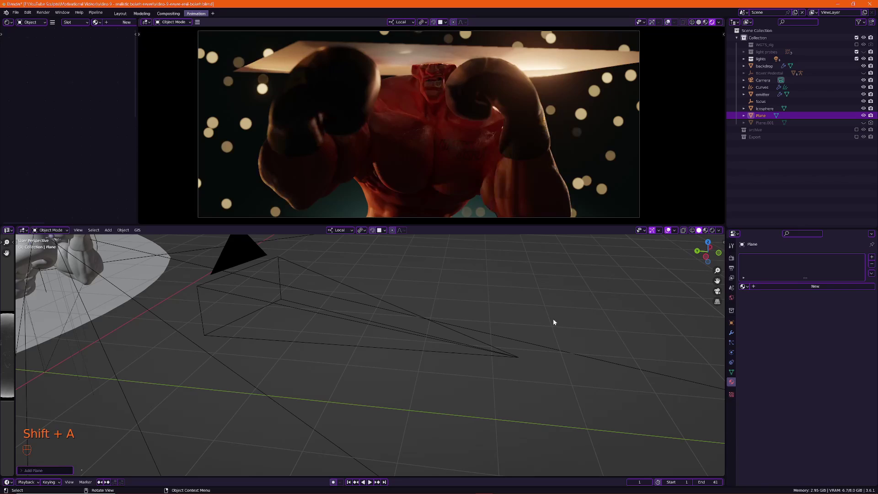
Select the emitter object and switch the viewport preview to wireframe.
scroll(down, 3)
click(654, 153)
key(z)
drag(335, 355, 381, 345)
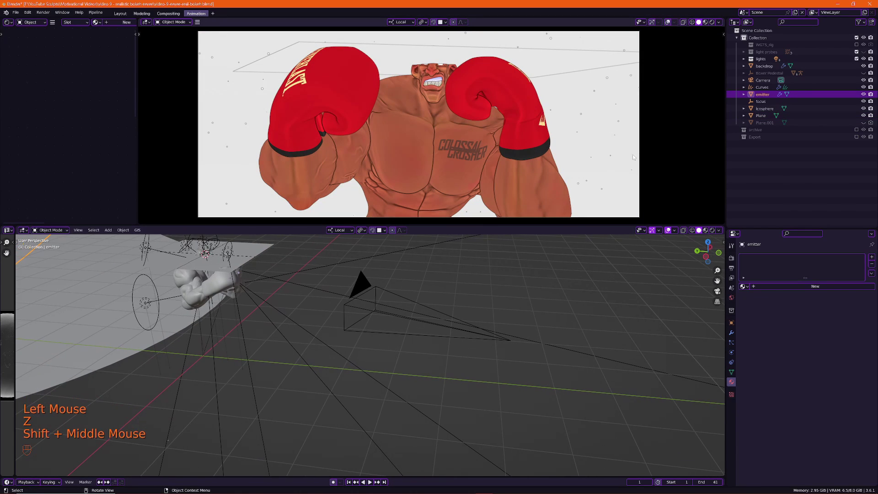
click(673, 153)
key(z)
key(g)
Select the new plane, then add the camera to the selection as active object.
middle_click(392, 368)
scroll(up, 3)
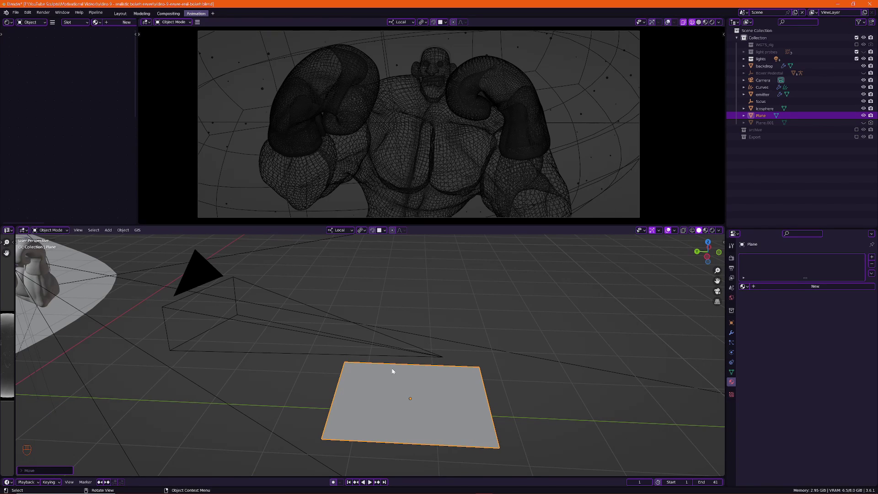
click(414, 372)
middle_click(234, 342)
click(201, 277)
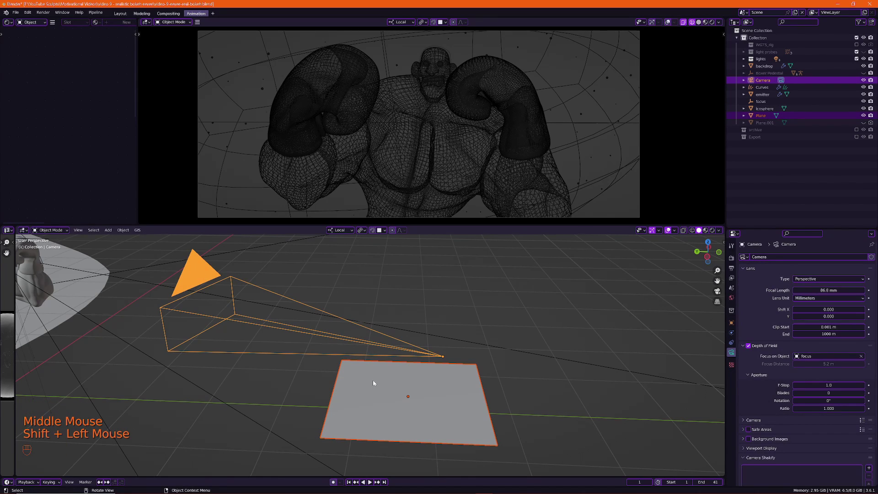
Copy the camera's location and rotation onto the plane via Copy Attributes.
key(ctrl+c)
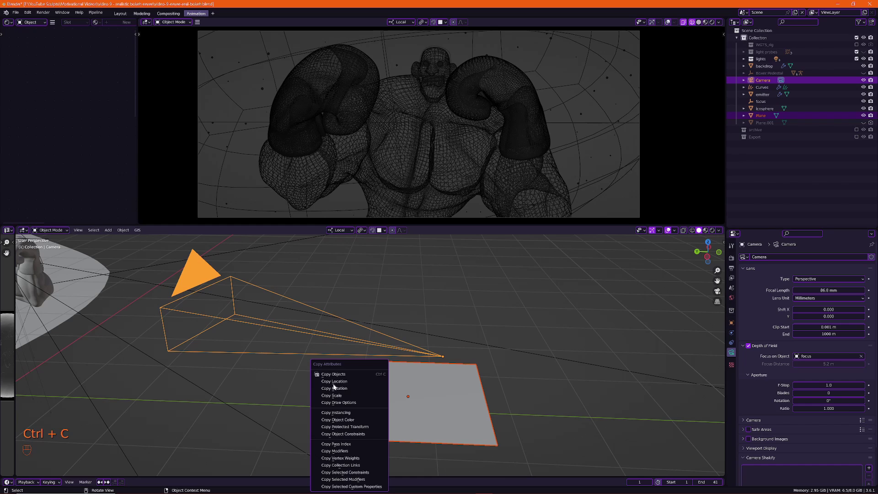
key(ctrl+c)
drag(541, 398, 542, 394)
click(550, 401)
Orbit around the plane to check it stands upright in front of the lens.
drag(537, 387, 503, 372)
scroll(down, 3)
drag(390, 314, 386, 327)
drag(399, 335, 335, 335)
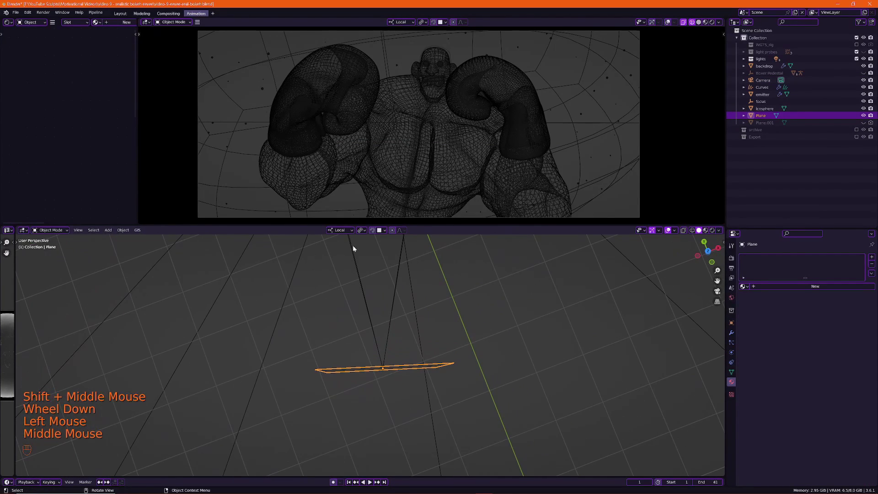
drag(394, 365, 402, 343)
drag(417, 344, 442, 338)
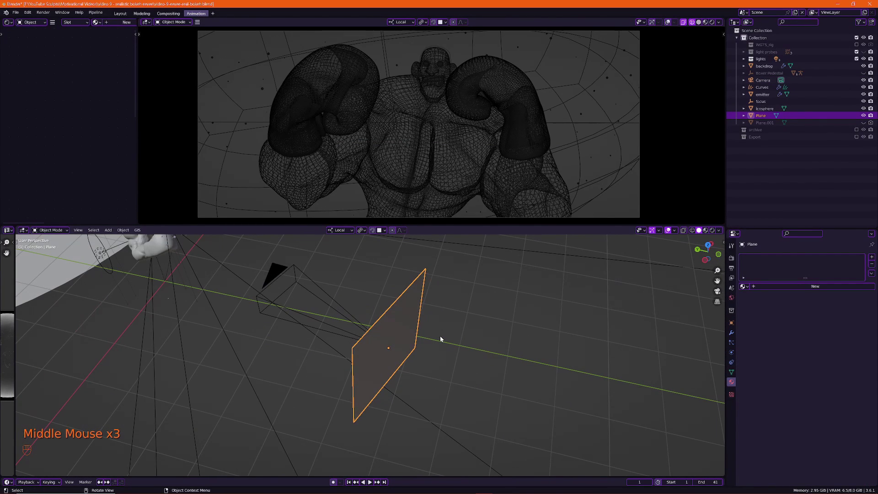
middle_click(349, 231)
drag(348, 232, 397, 355)
middle_click(399, 355)
scroll(up, 3)
middle_click(410, 333)
scroll(down, 3)
middle_click(480, 329)
scroll(up, 3)
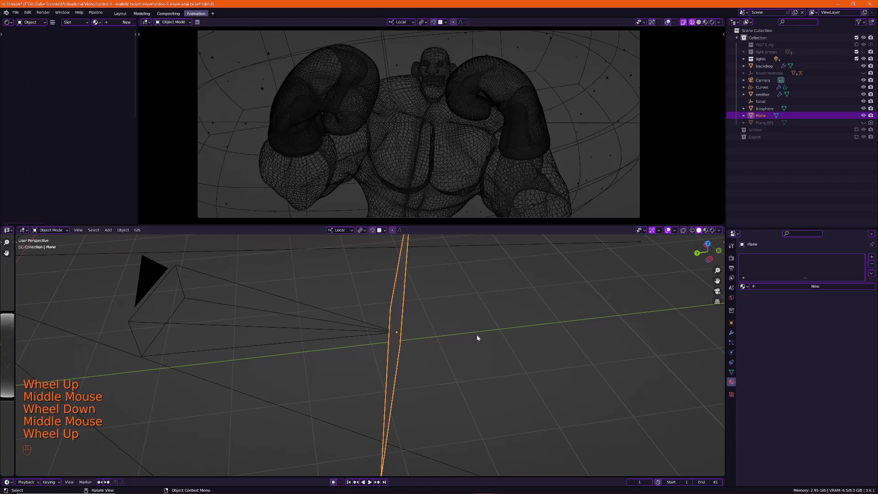
Slide the plane along its local Z axis toward the camera lens.
key(g)
scroll(down, 3)
drag(431, 342, 433, 314)
key(g)
drag(336, 334, 342, 363)
key(g)
drag(462, 353, 440, 341)
scroll(up, 3)
Nudge the plane's depth further until it sits just before the lens and confirm.
key(g)
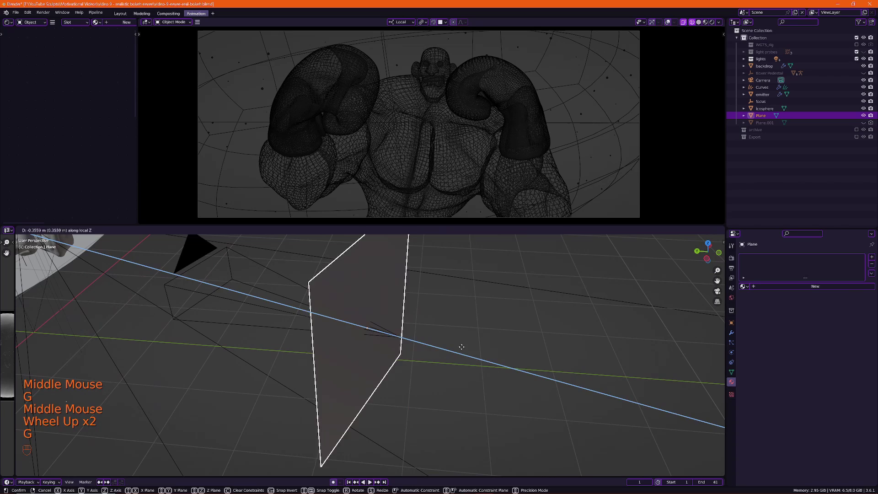
middle_click(467, 349)
scroll(up, 3)
middle_click(525, 360)
key(g)
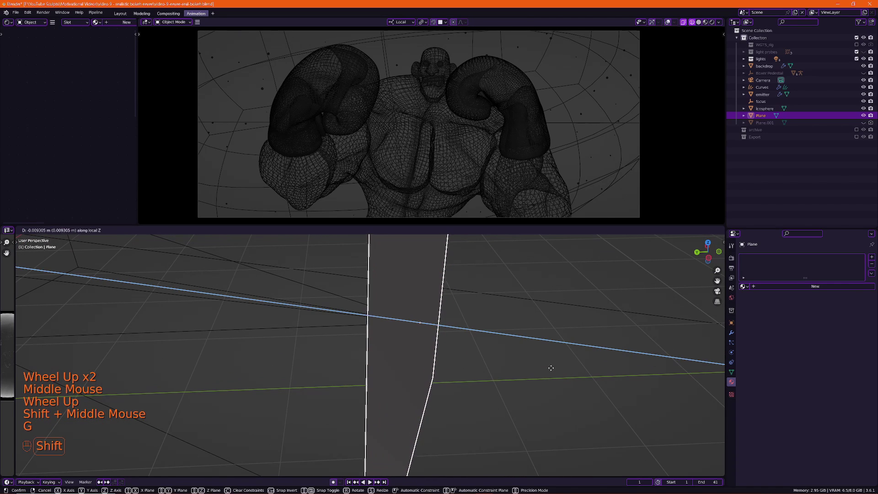
middle_click(450, 356)
scroll(up, 3)
middle_click(463, 354)
key(g)
middle_click(482, 345)
drag(467, 357, 416, 381)
middle_click(422, 382)
scroll(down, 3)
click(653, 150)
Scale the plane up so it covers the camera view, then reselect it.
key(z)
scroll(down, 3)
drag(458, 343, 424, 343)
scroll(up, 3)
drag(392, 327, 390, 350)
drag(383, 355, 426, 351)
middle_click(385, 354)
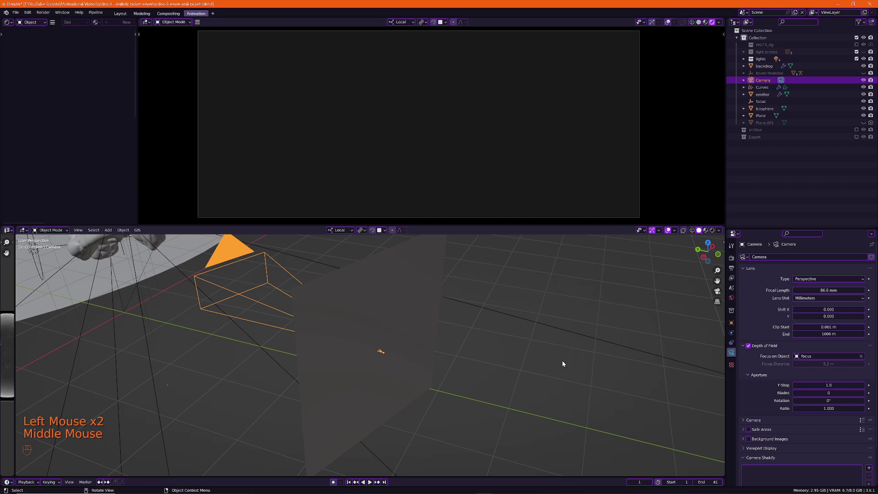
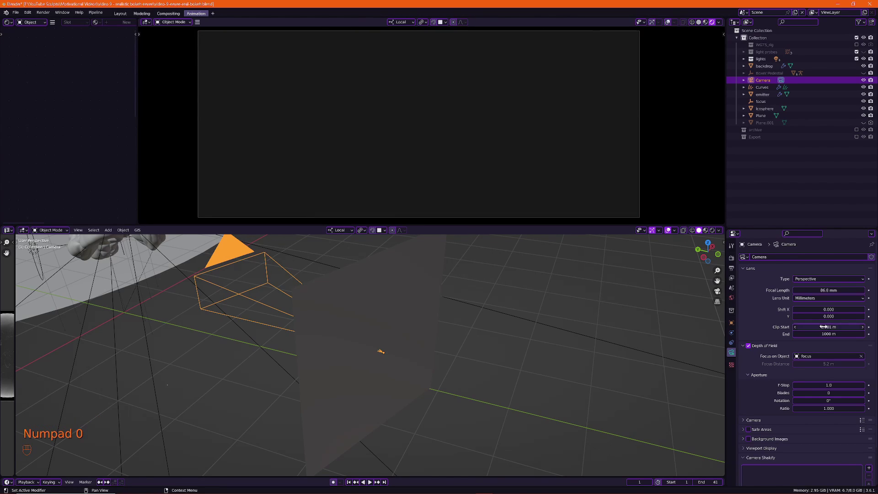
click(405, 335)
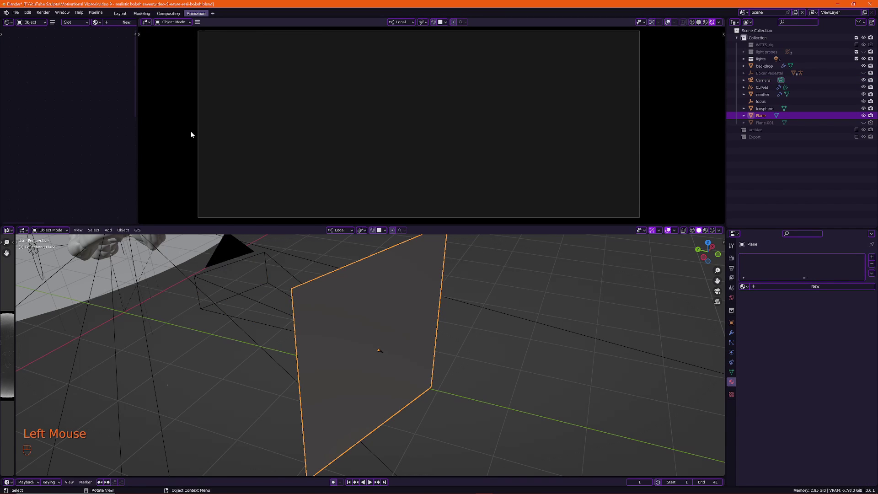
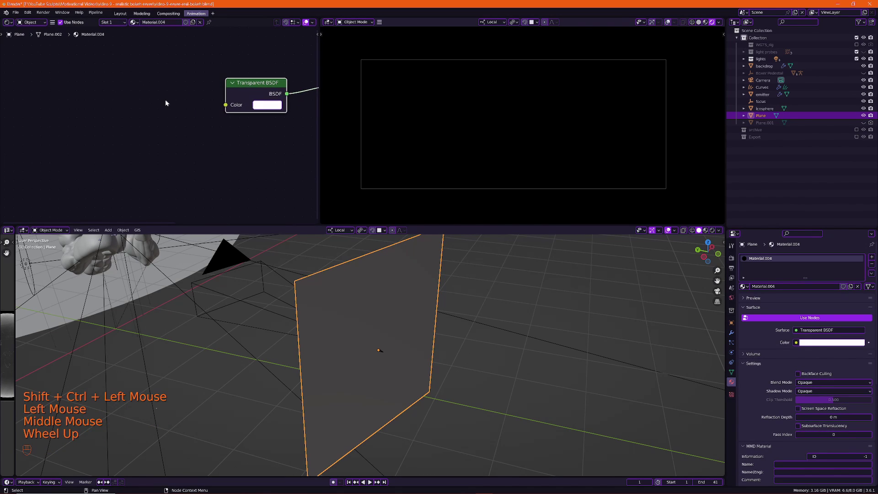
Search the add-node menu for an Image Texture node for the plane material.
key(shift+a)
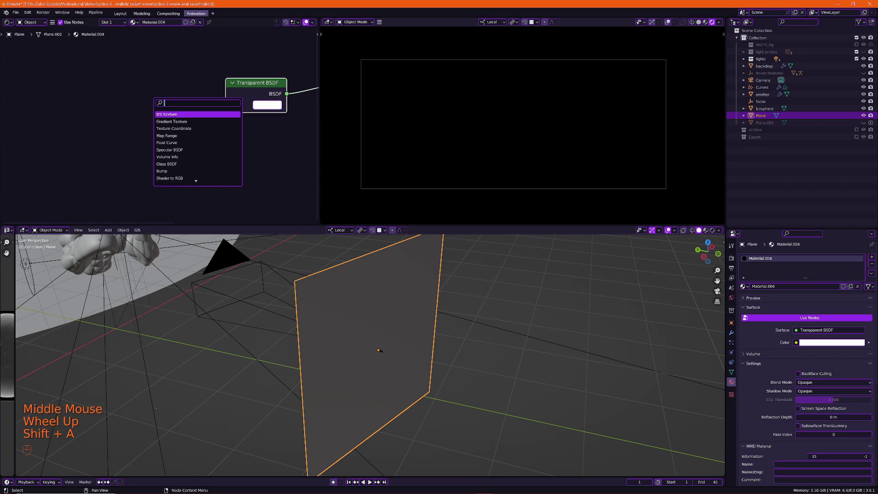
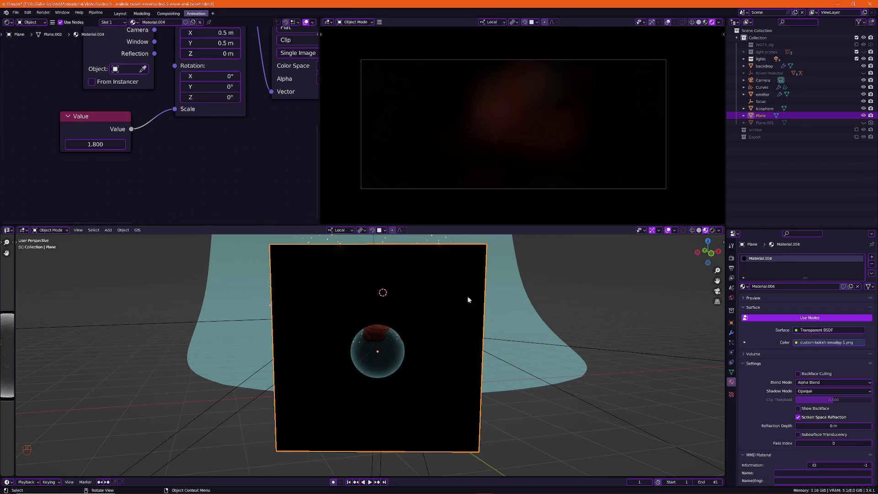
Pan away from the plane and push it back along its depth axis for softer bokeh.
drag(405, 325, 459, 349)
middle_click(468, 351)
middle_click(498, 355)
key(g)
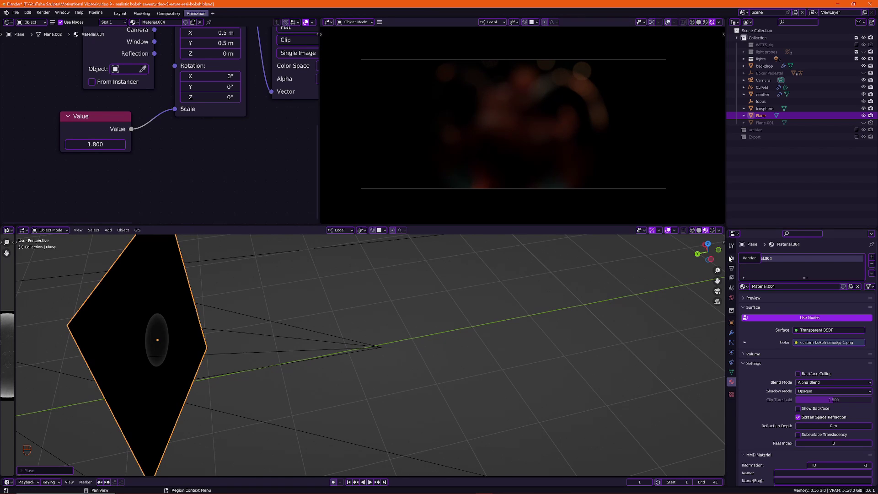
Enable Camera Jitter and High Quality Slight Defocus in the render Depth of Field settings.
click(730, 259)
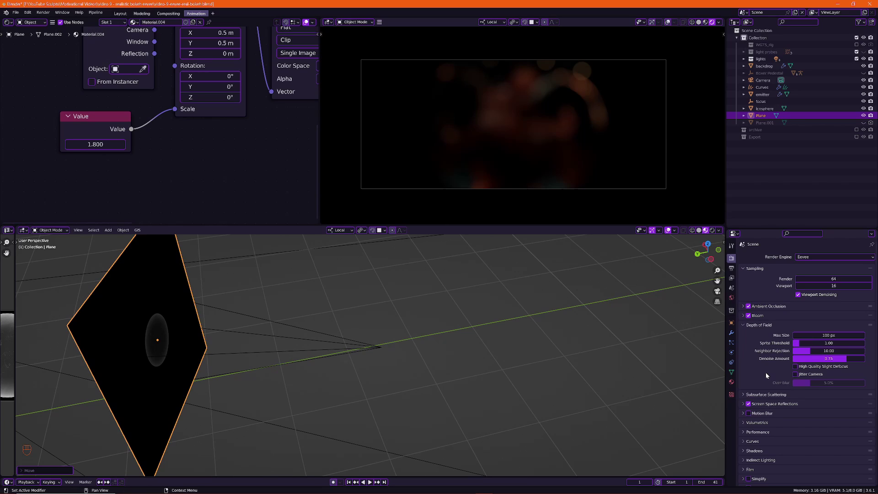
click(757, 326)
click(752, 339)
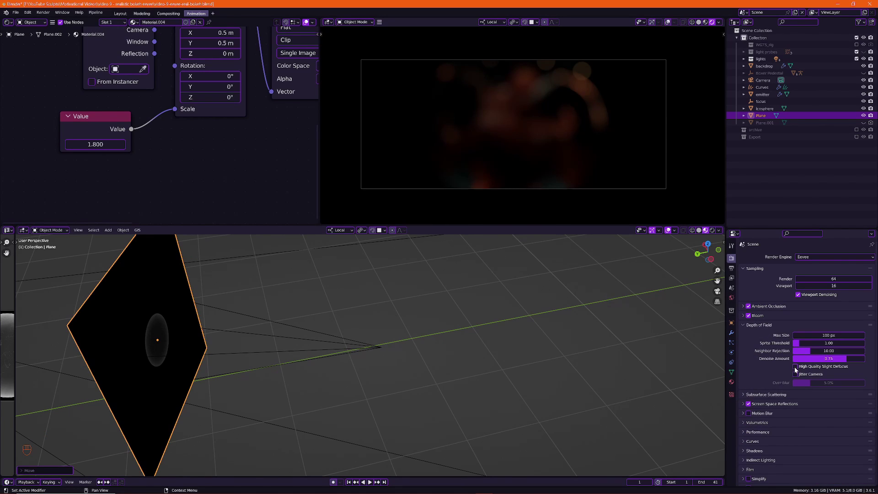
click(797, 376)
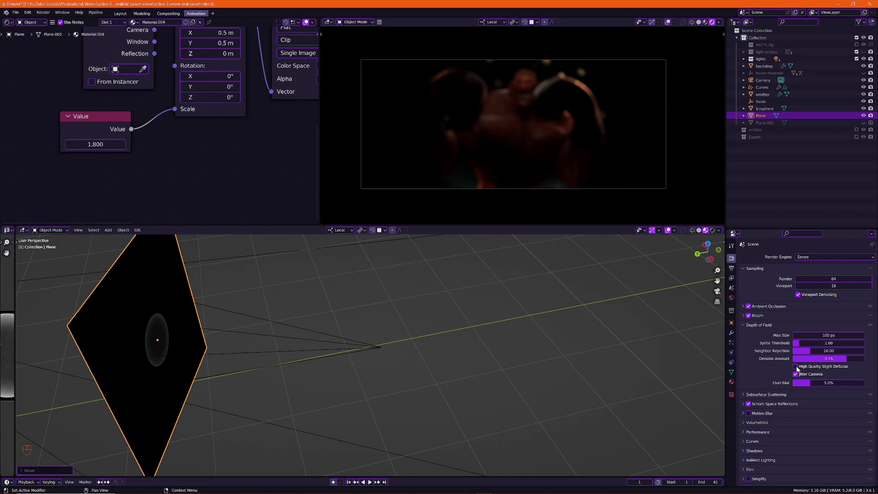
click(799, 368)
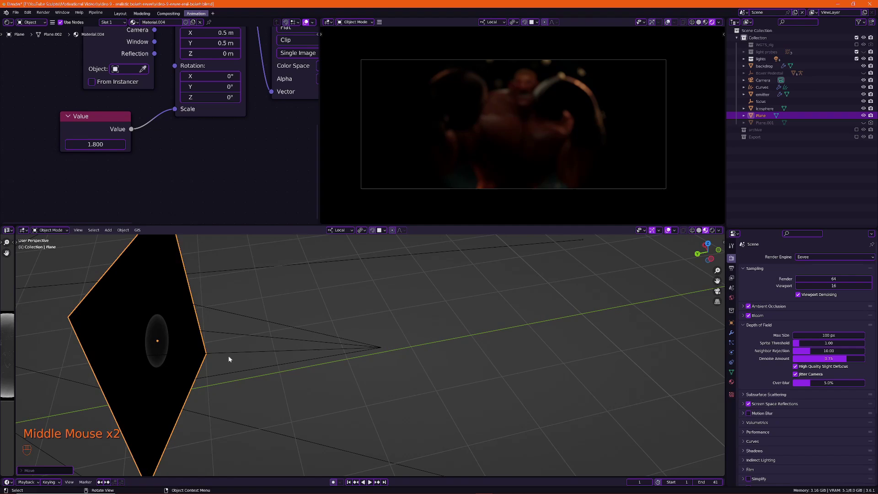
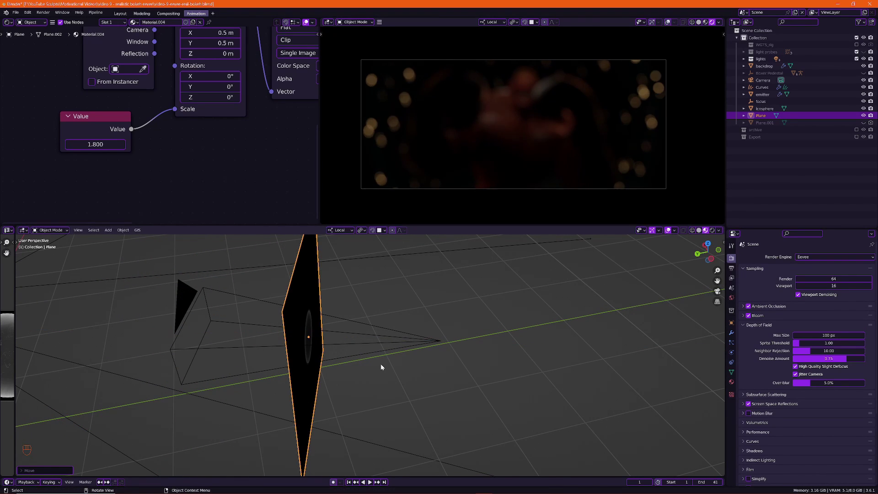
Shift the cutout plane's depth again and frame the whole material node tree.
key(g)
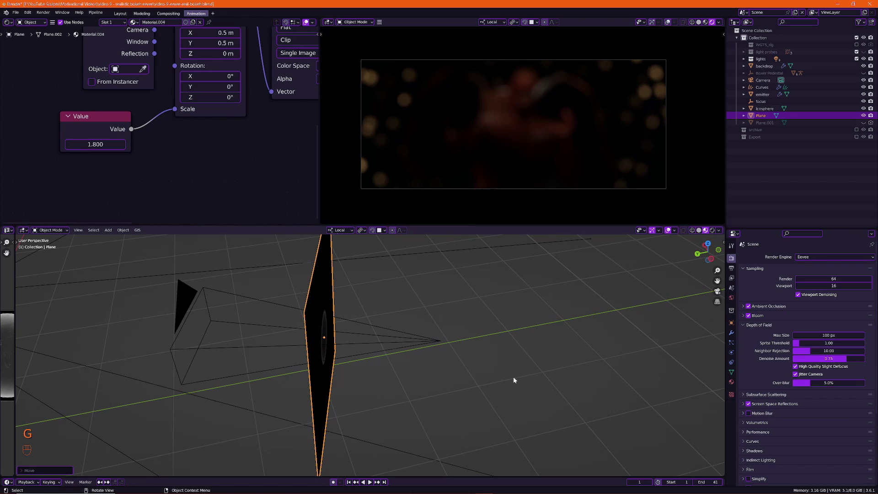
middle_click(515, 380)
drag(518, 313, 507, 310)
middle_click(508, 314)
drag(493, 301, 503, 300)
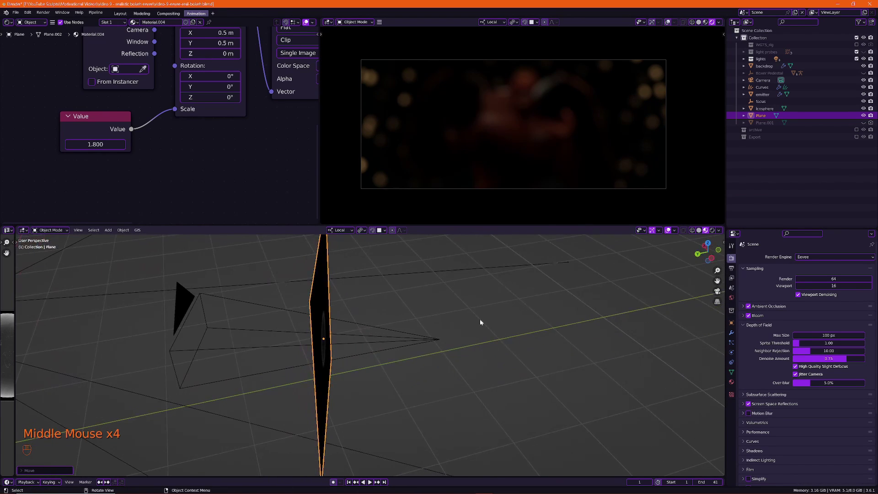
middle_click(475, 341)
key(g)
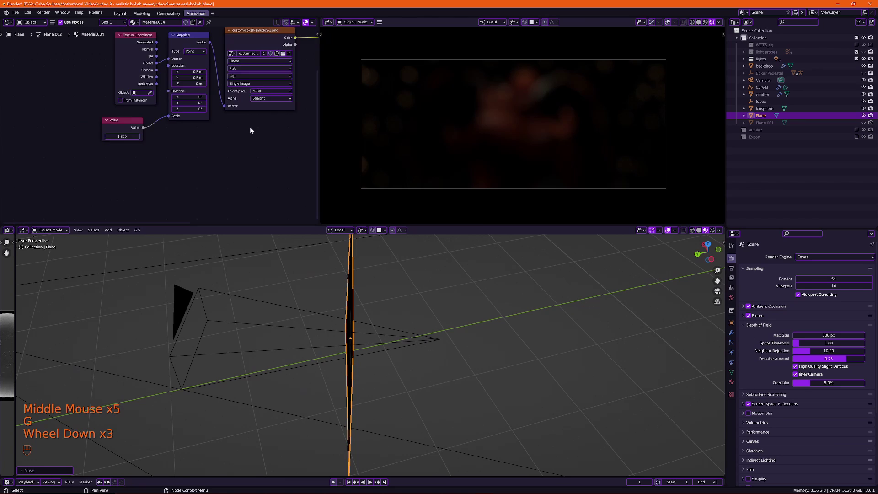
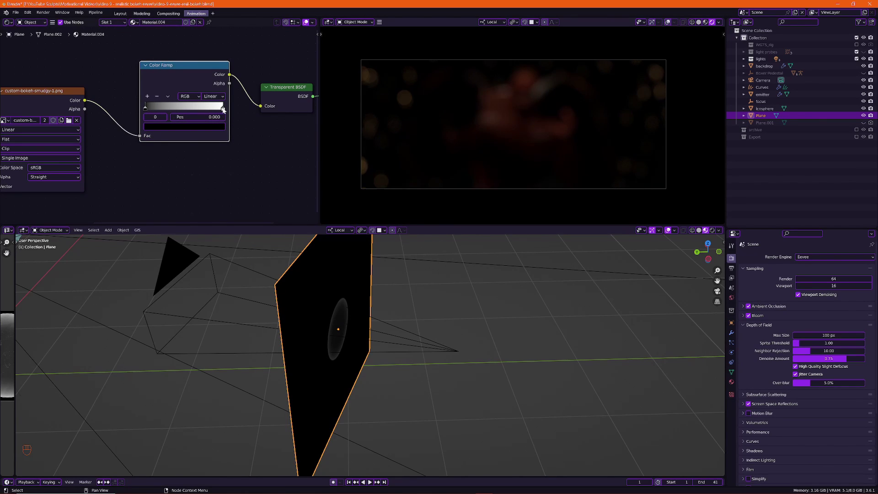
Tighten the Color Ramp stops so the bokeh mask reads brighter.
drag(224, 109, 253, 213)
drag(287, 256, 298, 477)
Enable Show Backface in the plane material's Settings so the boxer shows through.
click(354, 380)
drag(354, 381, 382, 371)
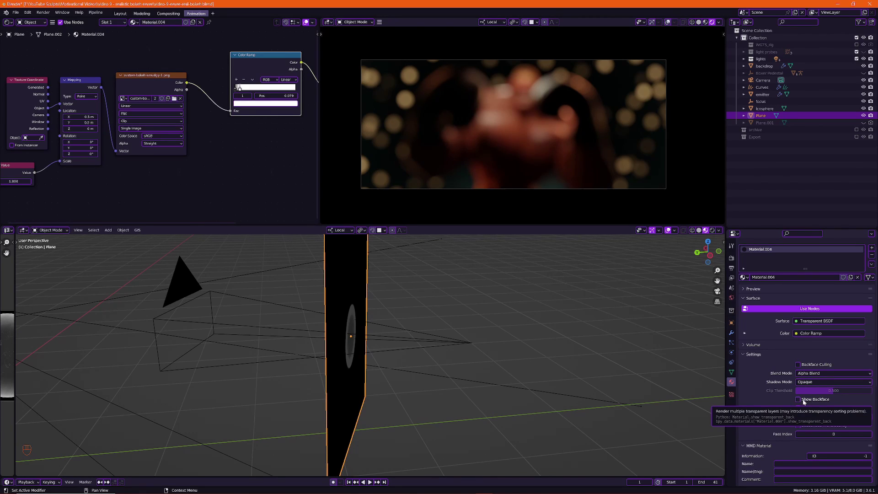
click(807, 403)
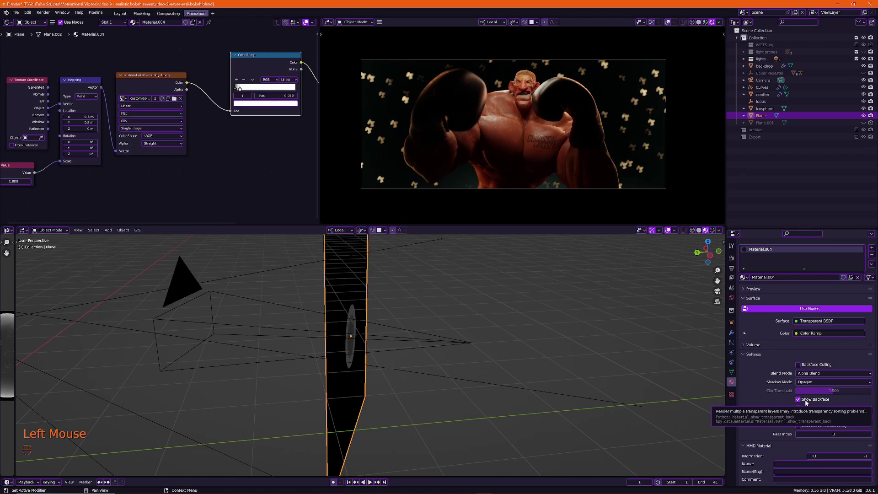
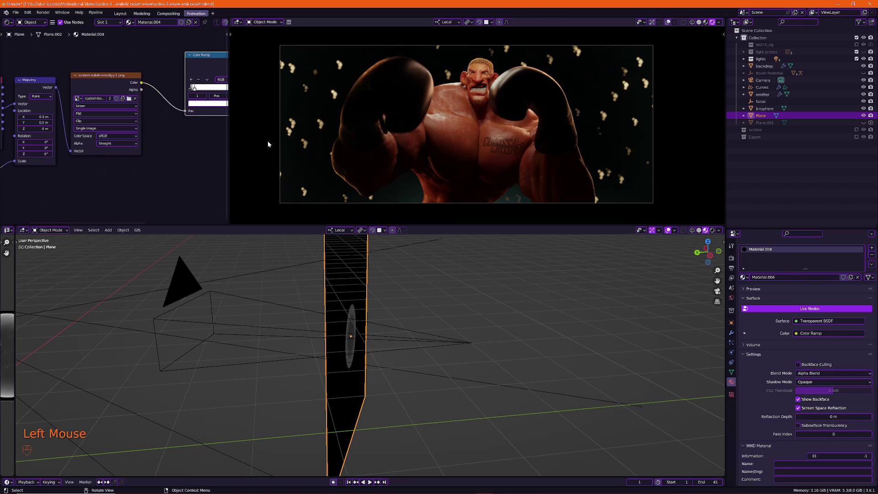
Move the cutout plane along its local Z depth axis while inspecting it.
middle_click(263, 141)
drag(284, 322, 395, 357)
middle_click(382, 339)
middle_click(352, 319)
middle_click(361, 319)
key(g)
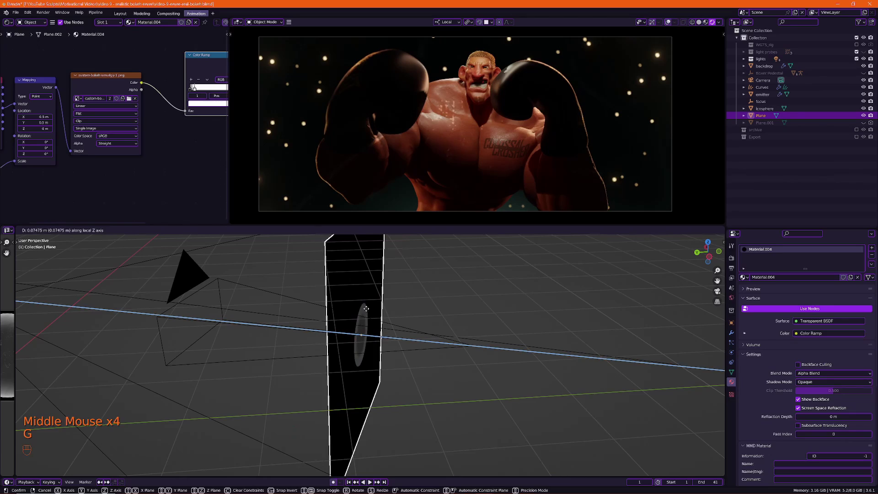
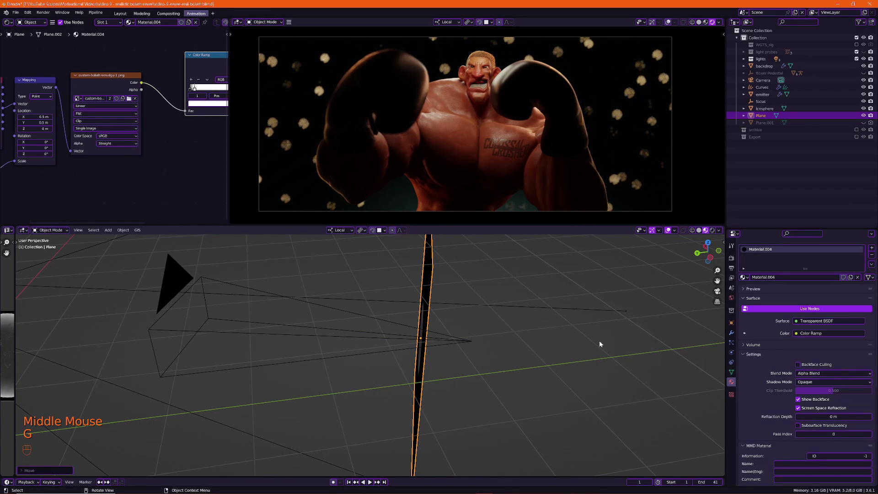
drag(591, 340, 557, 335)
Scale the cutout plane down to about 0.7159 of its size.
key(s)
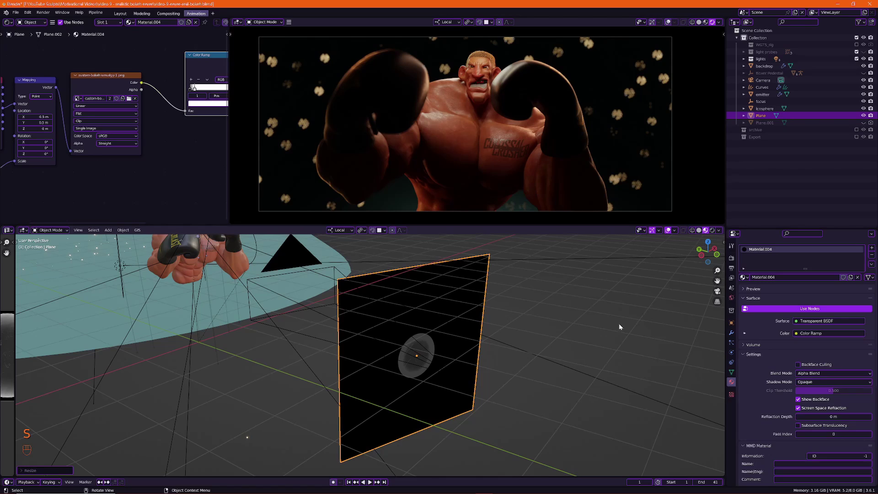
key(s)
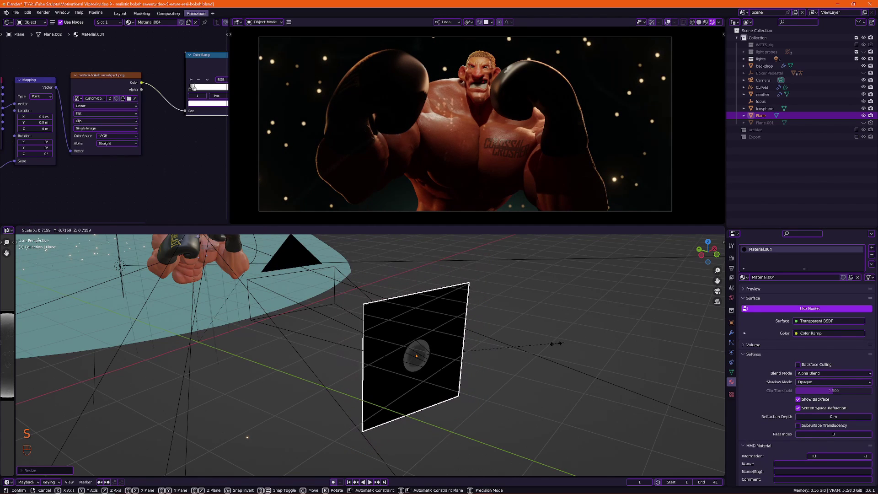
drag(495, 343, 575, 339)
middle_click(528, 341)
middle_click(542, 340)
scroll(up, 3)
drag(551, 333, 517, 337)
Shift the plane's depth again to get larger, soft warm bokeh discs.
key(g)
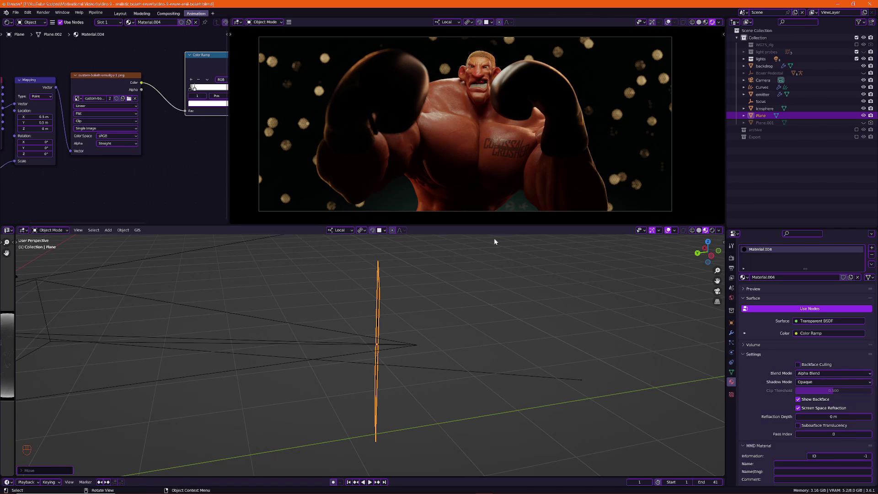
middle_click(479, 264)
drag(481, 285, 479, 263)
scroll(up, 3)
middle_click(495, 260)
middle_click(472, 296)
middle_click(450, 307)
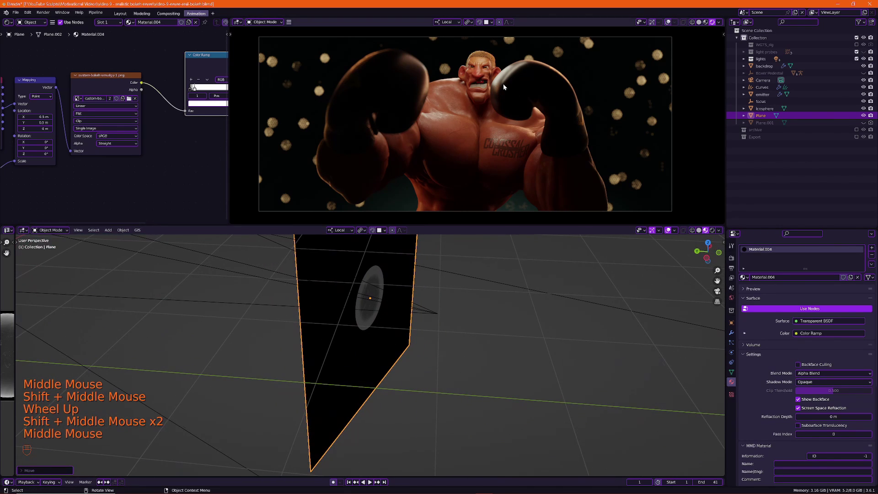
scroll(down, 3)
drag(428, 303, 463, 296)
middle_click(472, 306)
middle_click(472, 312)
key(g)
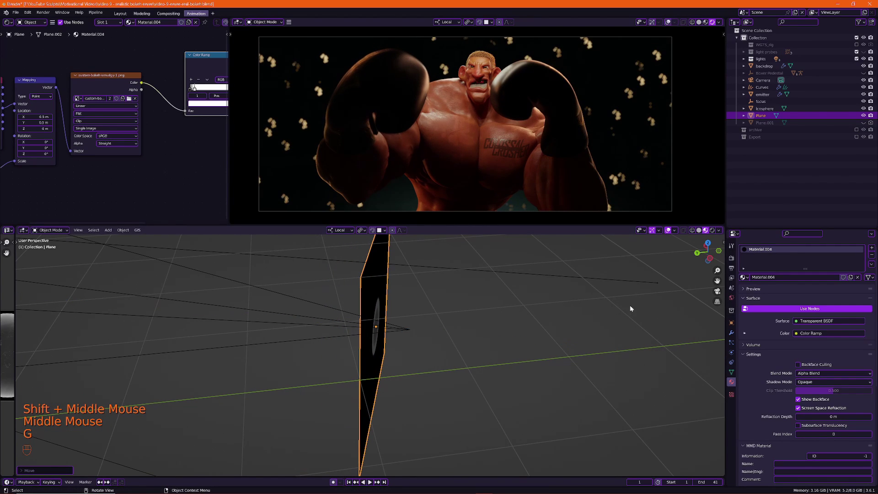
middle_click(641, 305)
Orbit to look along the cutout plane and start sliding it along its local depth axis.
middle_click(569, 330)
drag(570, 331, 618, 345)
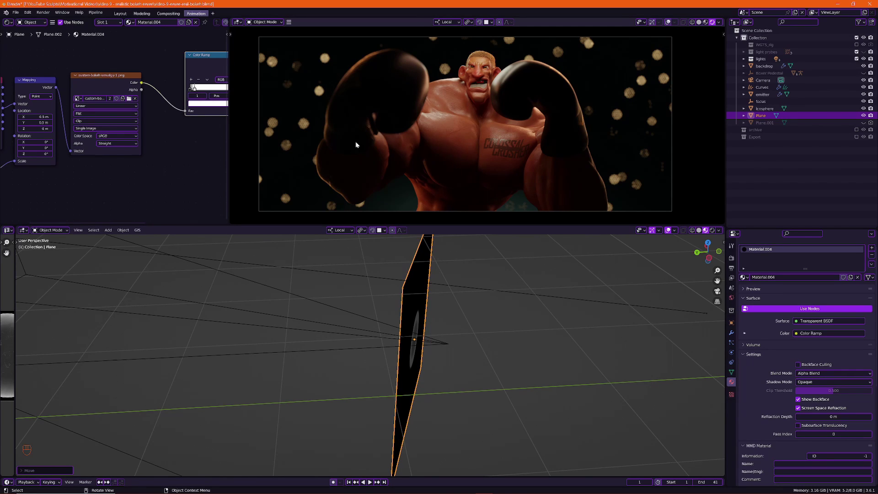
scroll(down, 3)
middle_click(472, 318)
scroll(up, 3)
middle_click(517, 383)
key(g)
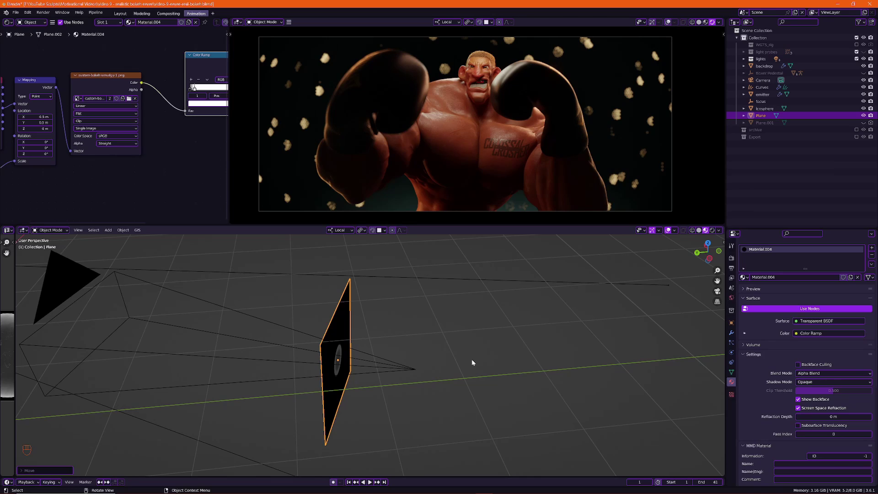
key(g)
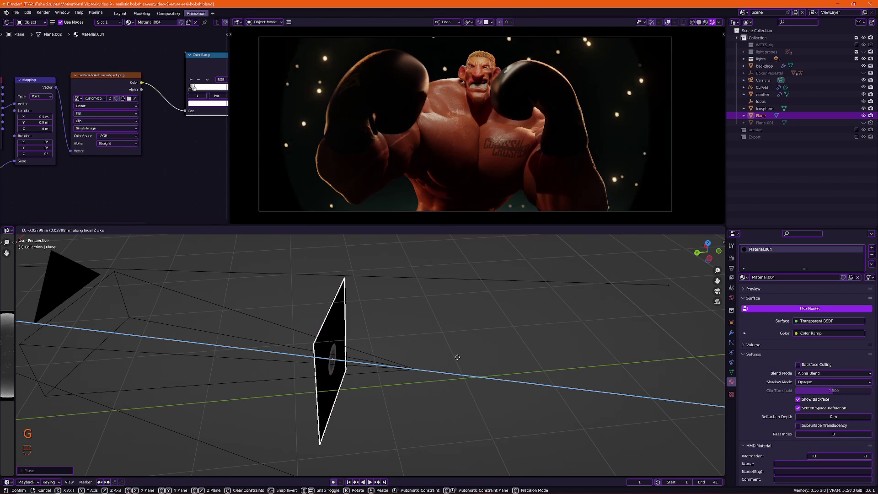
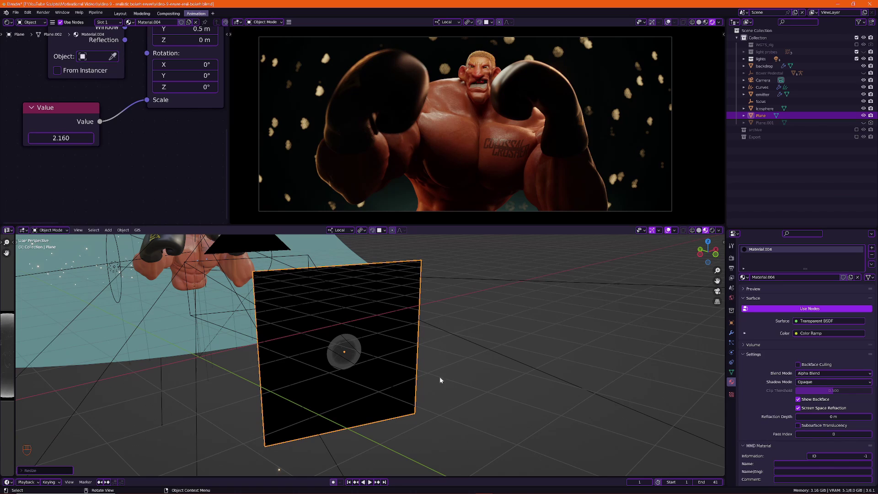
Orbit and zoom the viewport around the scene toward the particle emitter.
scroll(down, 3)
middle_click(305, 157)
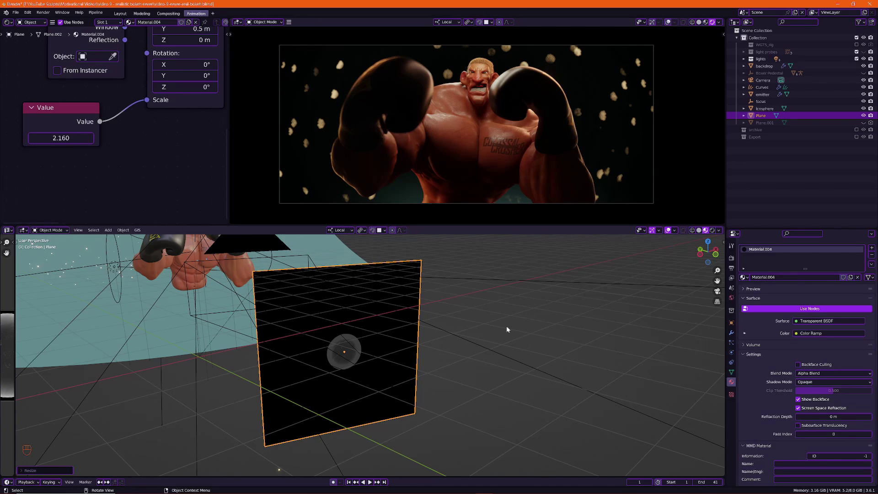
scroll(down, 3)
middle_click(347, 340)
middle_click(182, 344)
Select the emitter and set its Emission Number to 1000, then inspect the denser bokeh from above.
click(379, 293)
click(733, 345)
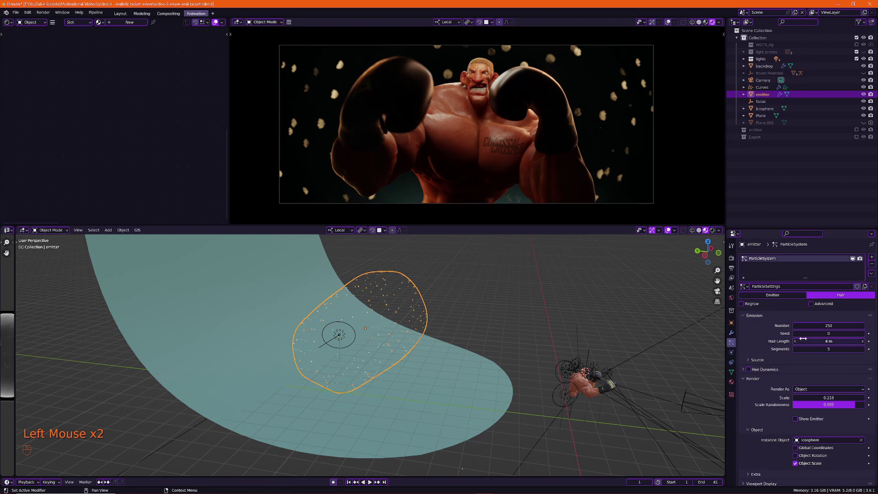
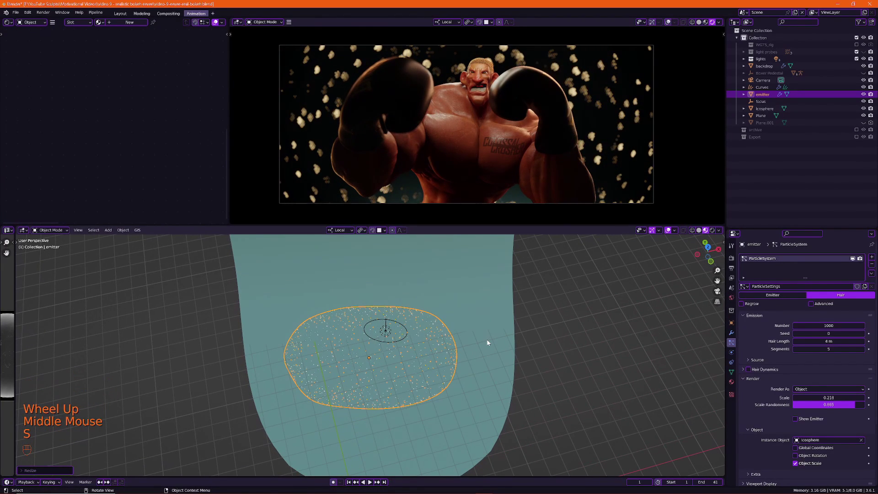
drag(526, 367, 575, 334)
scroll(down, 3)
middle_click(583, 355)
drag(527, 339, 502, 353)
scroll(up, 3)
drag(498, 352, 433, 334)
drag(433, 337, 444, 333)
scroll(up, 3)
drag(520, 347, 487, 364)
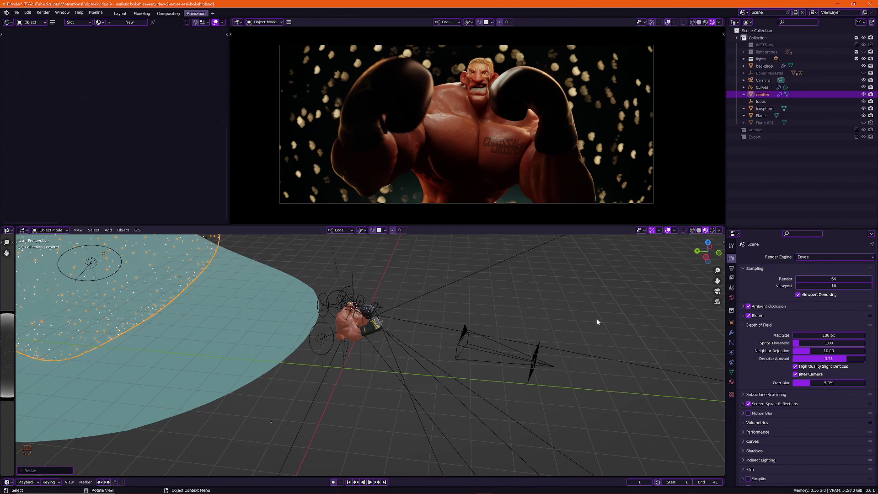
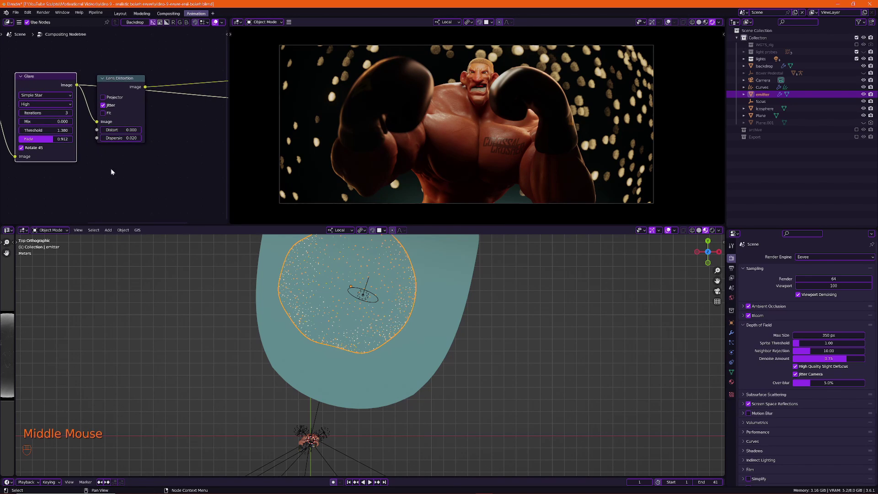
Pan across the compositor nodes and view the finished star-bokeh boxer render.
middle_click(139, 162)
scroll(up, 3)
click(89, 96)
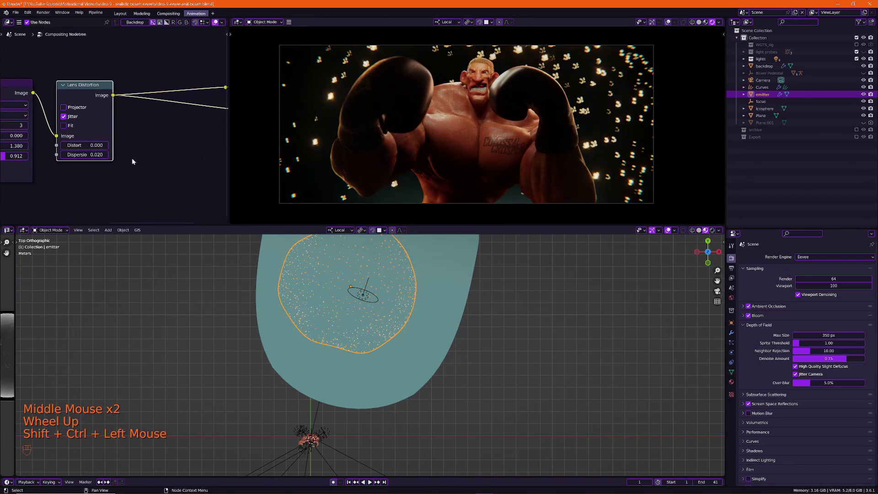